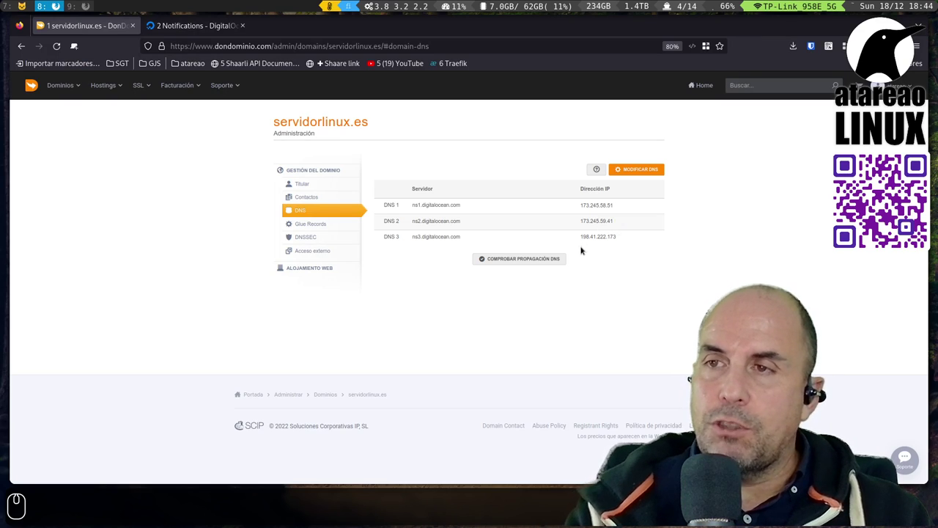
- Run the DNS propagation check for servidorlinux.es and review the results table
click(546, 254)
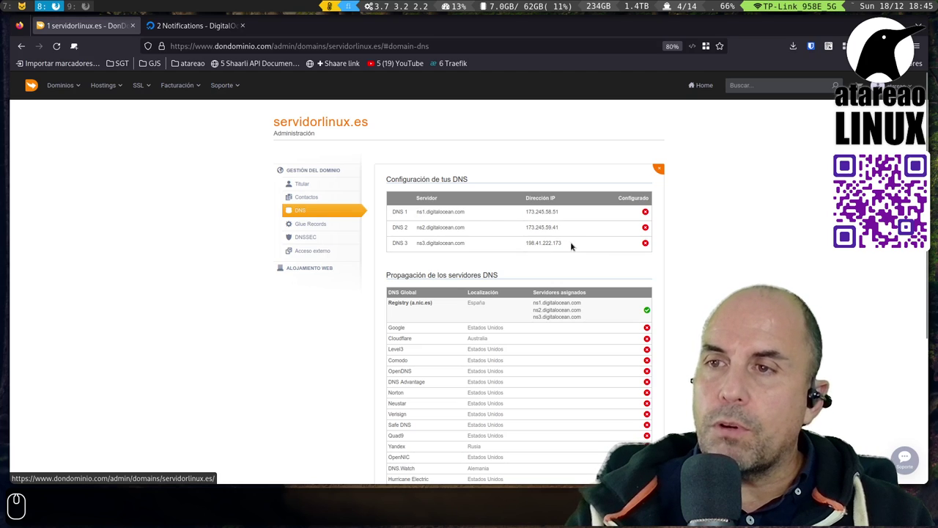
scroll(down, 3)
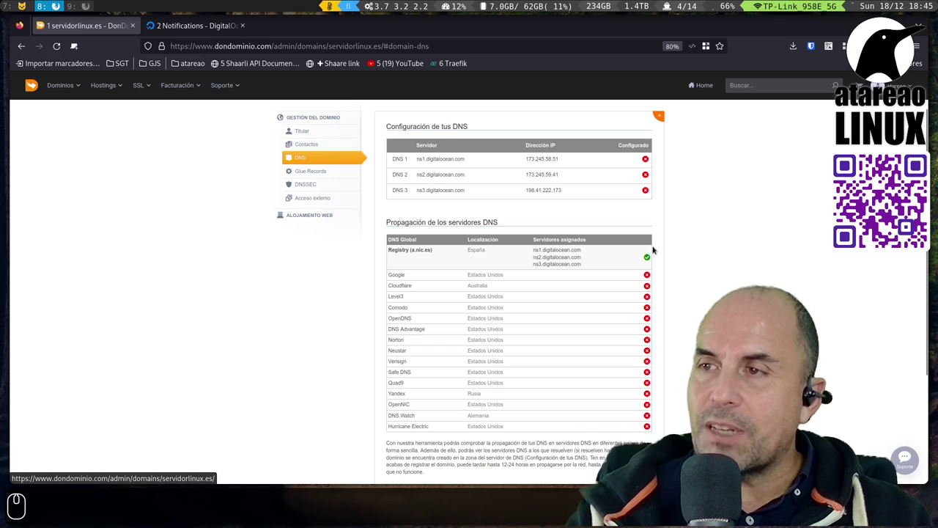
scroll(up, 3)
scroll(down, 3)
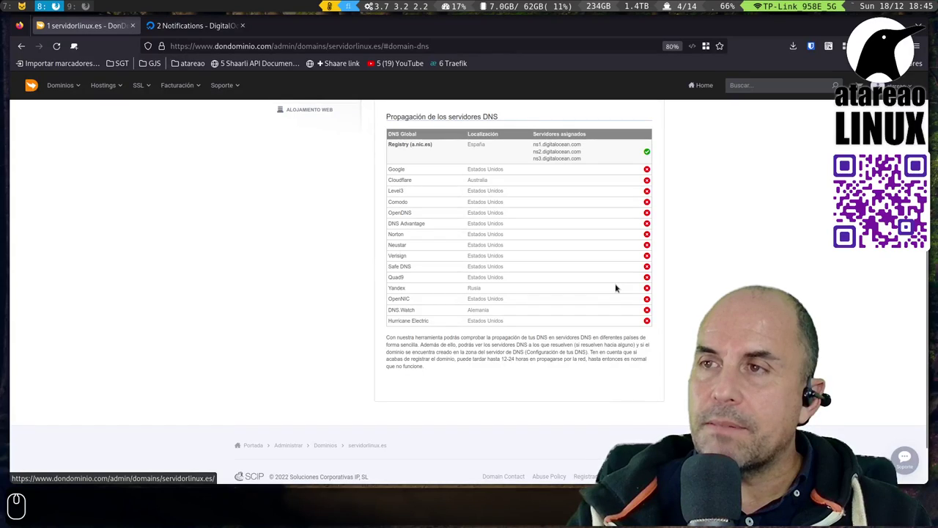
scroll(up, 3)
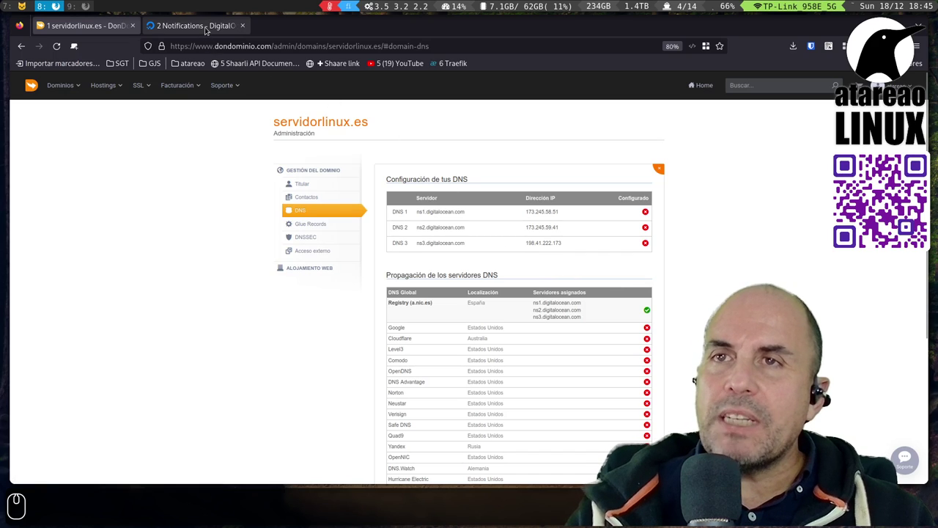
- Add servidorlinux.es as a DigitalOcean domain and start an A record with hostname @
click(208, 32)
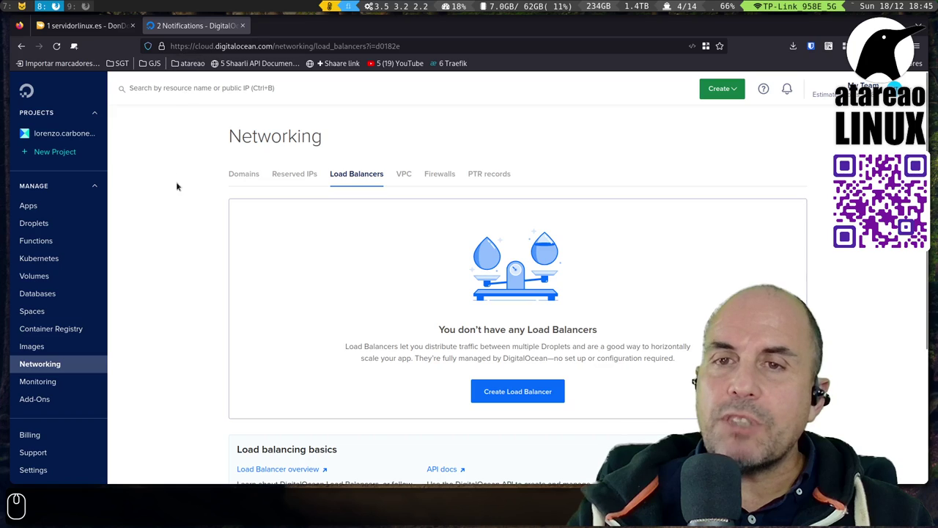
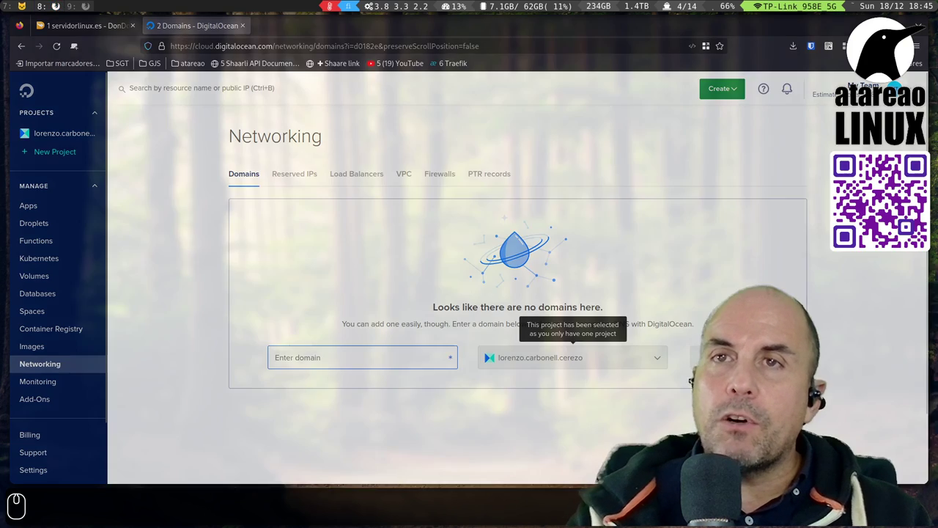
text(se)
text(servidorlinux.es)
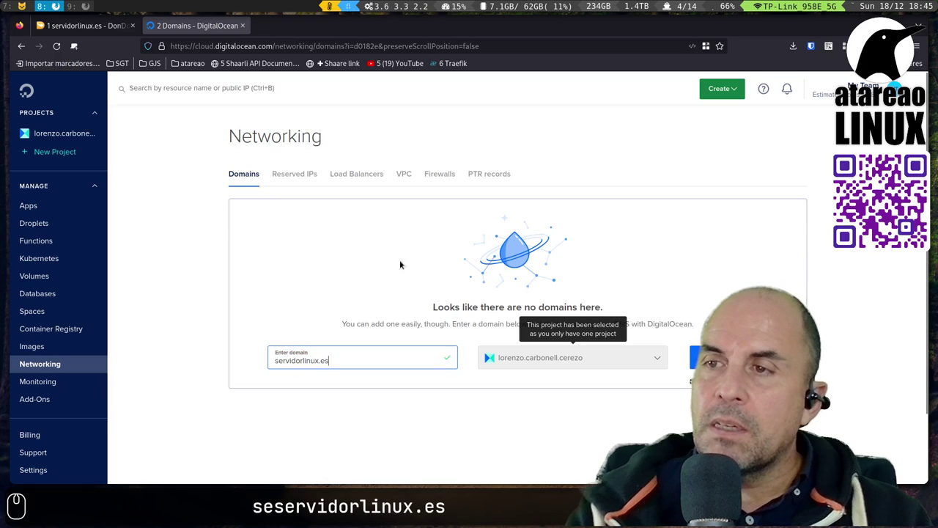
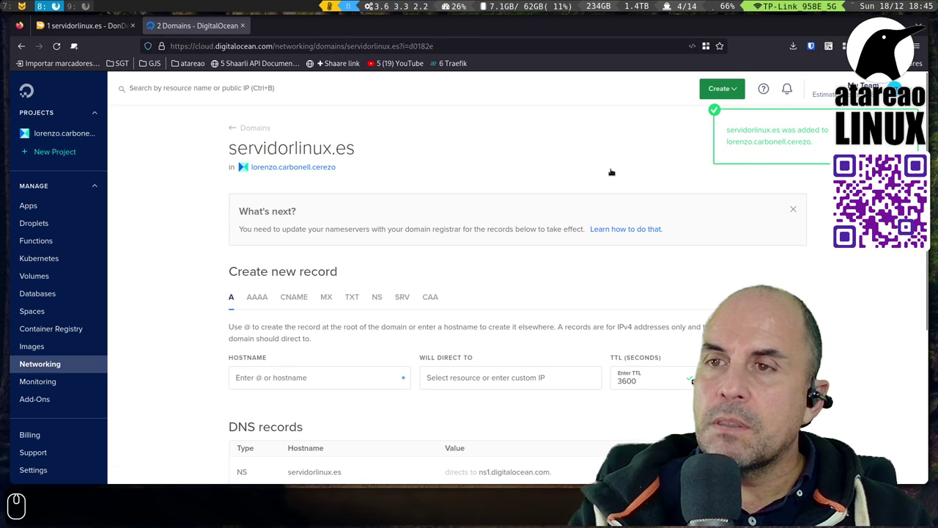
scroll(down, 3)
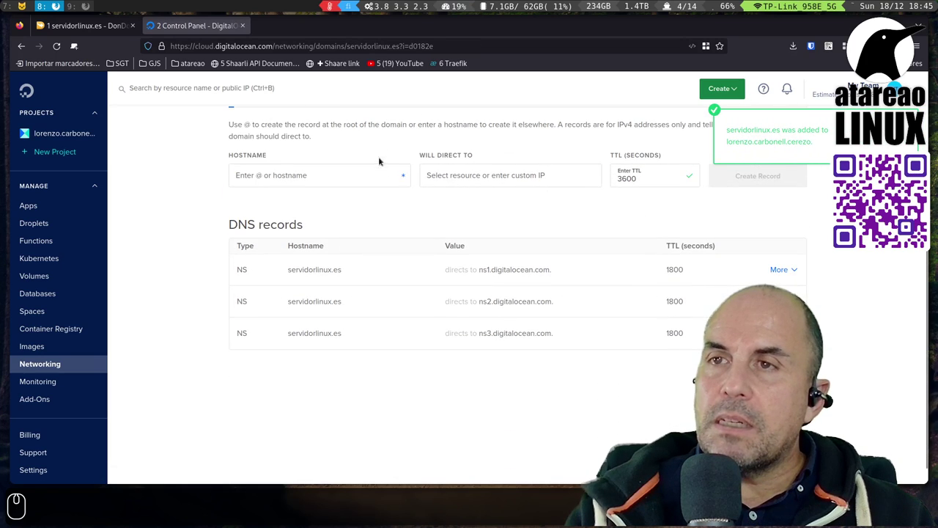
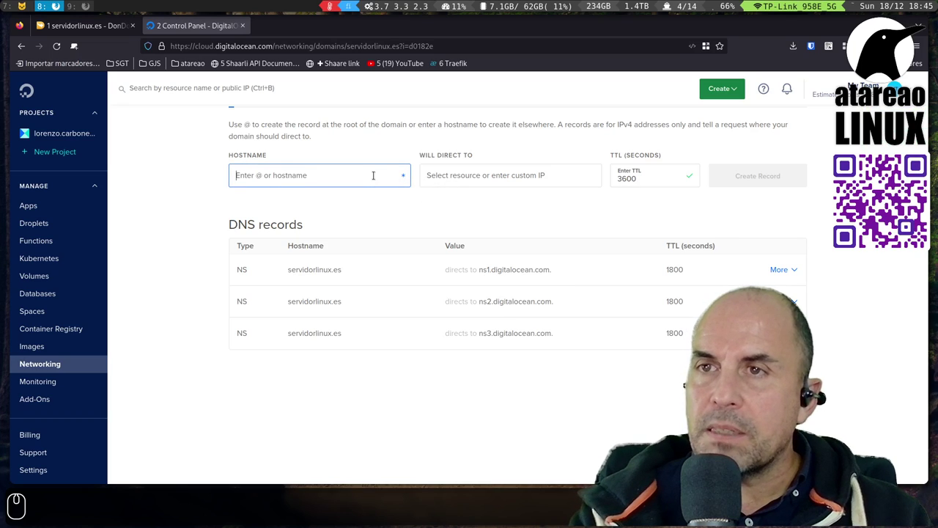
key(@)
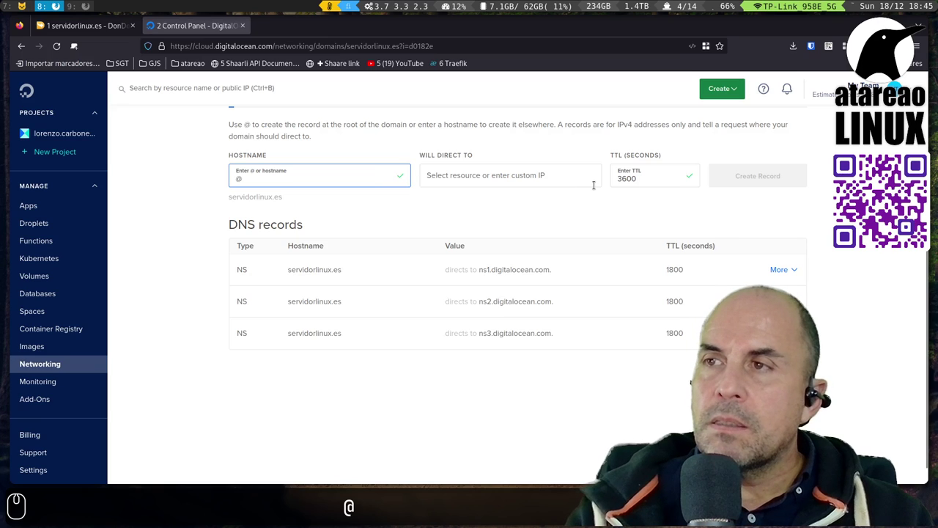
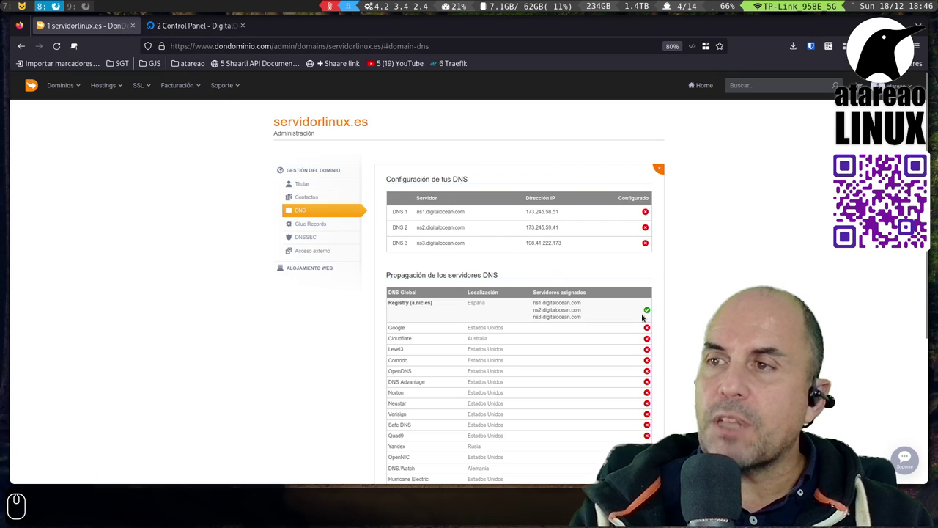
scroll(down, 3)
scroll(up, 3)
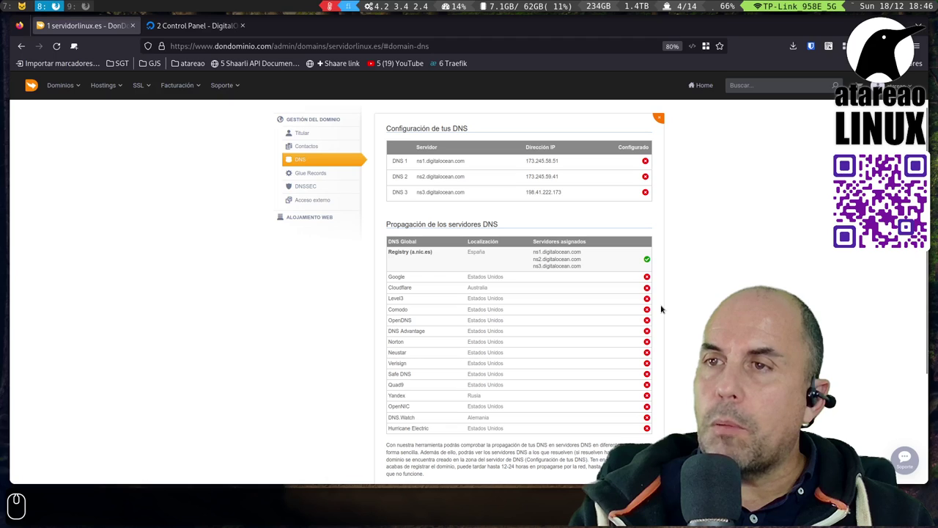
scroll(down, 3)
scroll(up, 3)
double_click(307, 209)
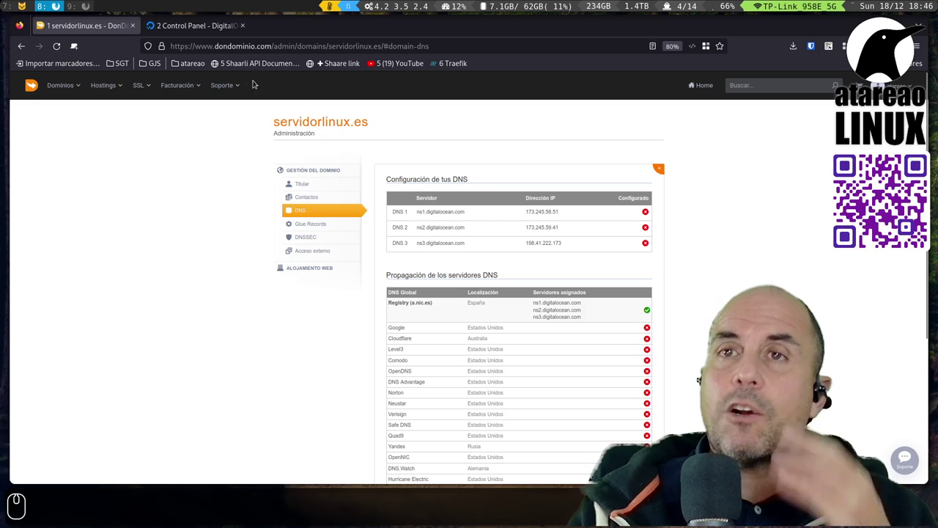
- Return to the servidorlinux.es DNS records showing the A record to 104.248.20.253
click(697, 375)
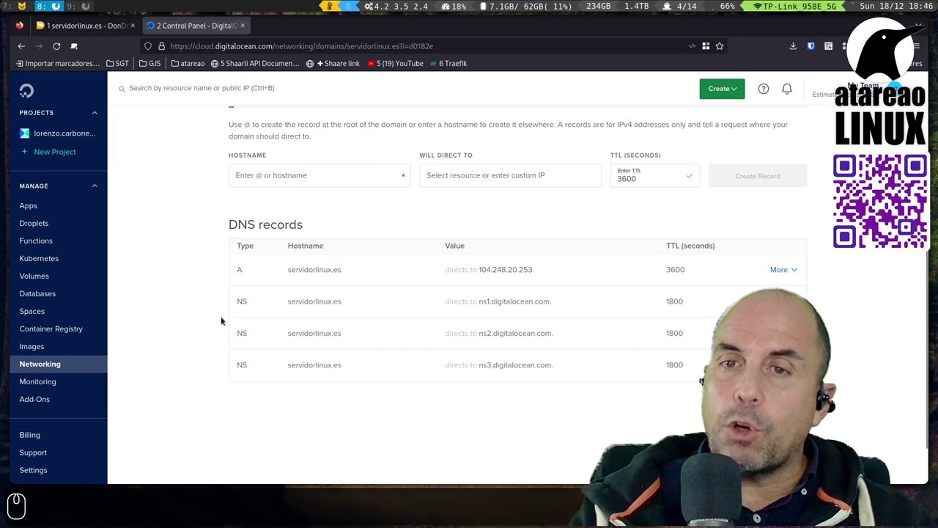
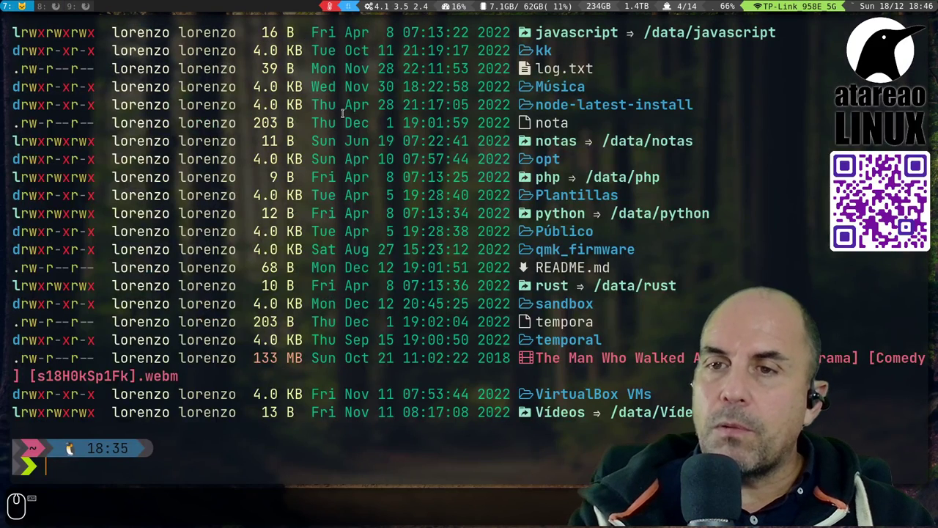
- Ping servidorlinux.es to confirm it resolves to 104.248.20.253
key(ctrl+l)
text(ping servidorlinux.es)
key(Return)
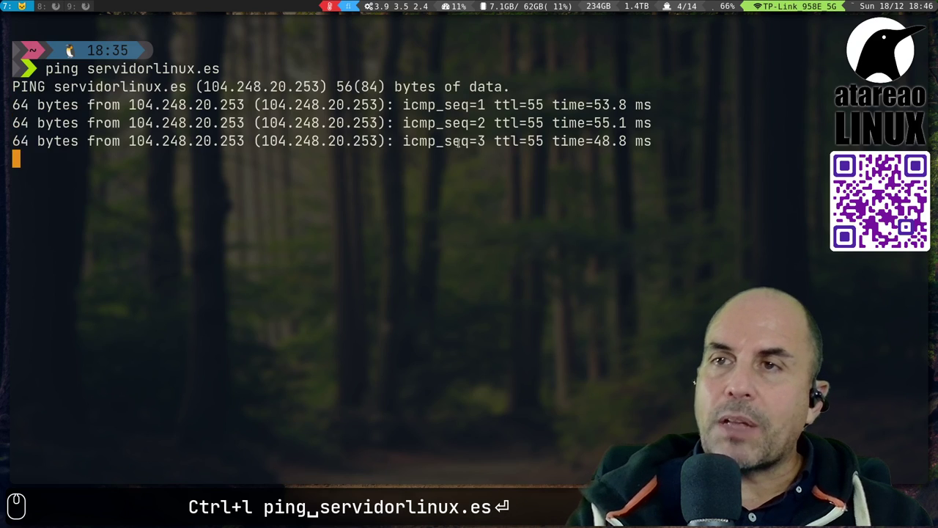
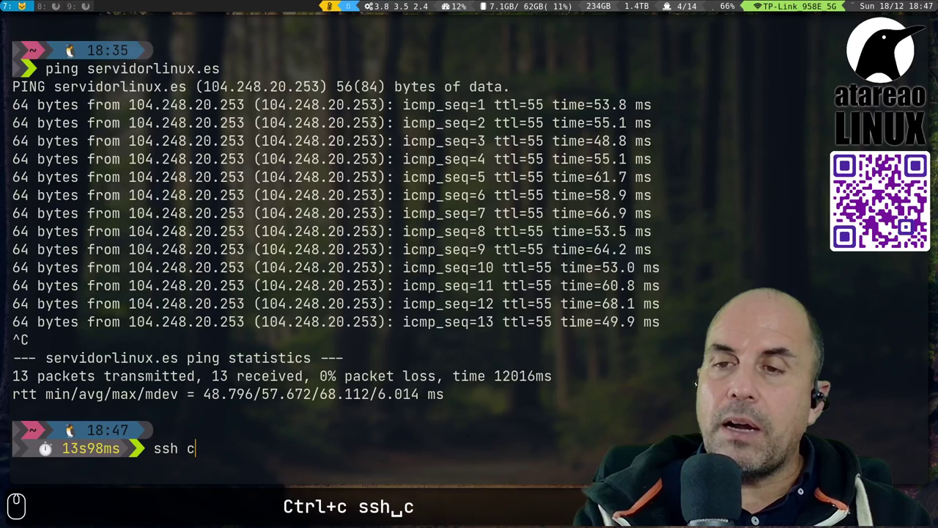
- Connect over SSH to the droplet using the host alias do, after a mistyped do1
text(do1)
key(Return)
key(ctrl+p)
key(BackSpace)
key(Return)
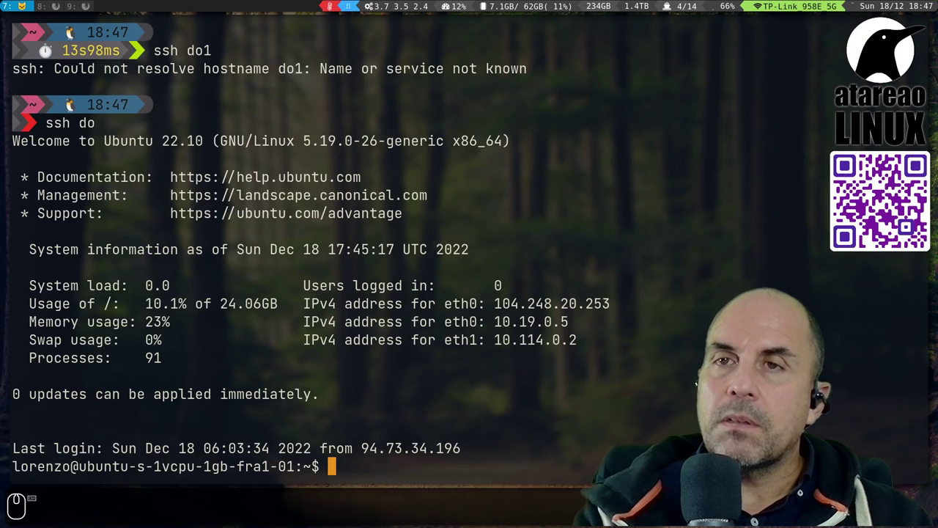
- List the droplet's home folder with ls -la, including hidden files
key(ctrl+l)
key(ctrl+c)
key(ctrl+l)
text(ls -la)
key(Return)
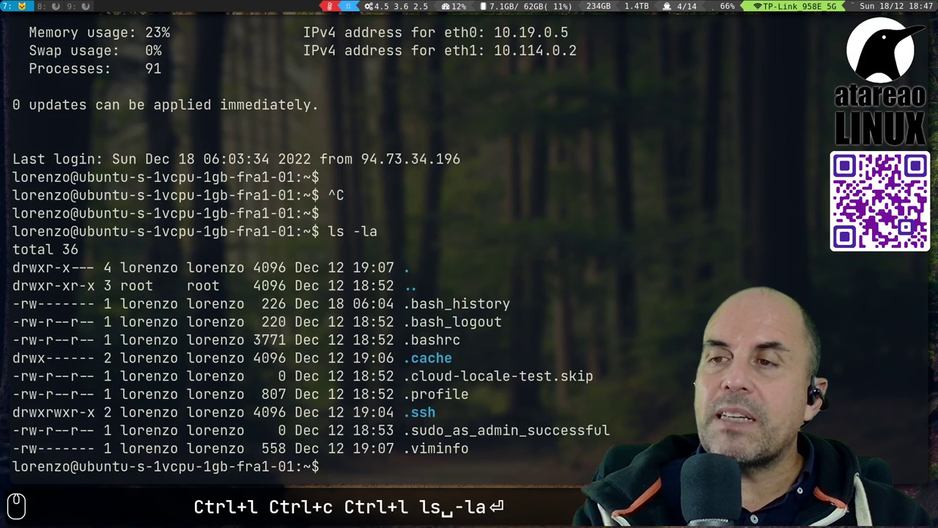
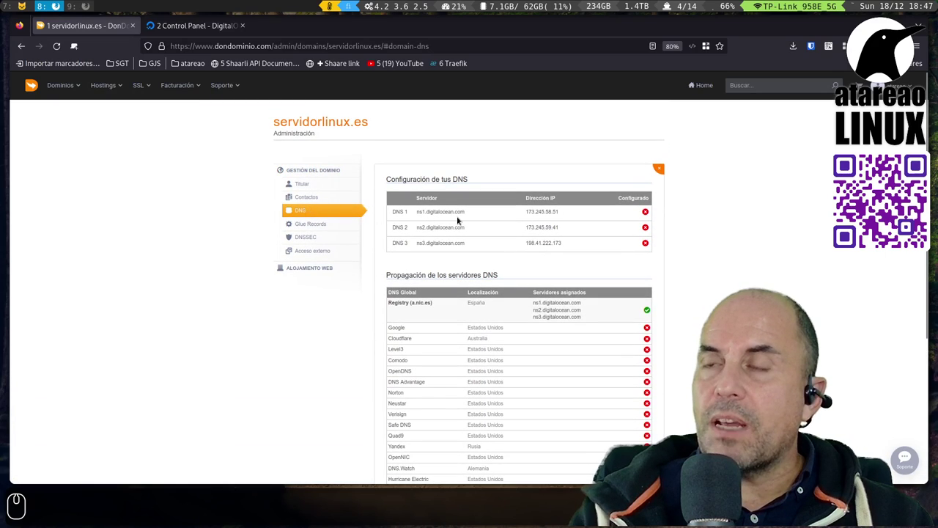
- Rerun the DNS propagation check for servidorlinux.es from the nameserver settings
click(657, 168)
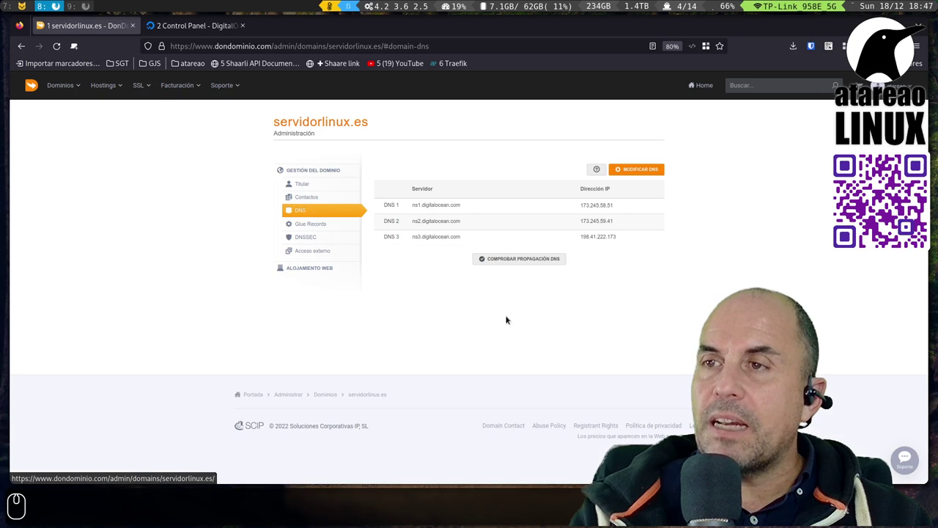
click(522, 253)
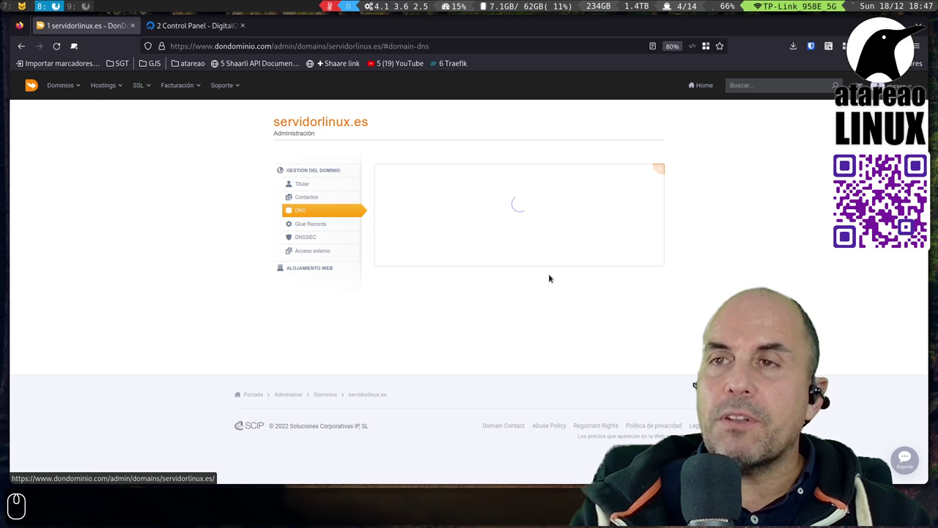
scroll(down, 3)
scroll(up, 3)
scroll(up, 3)
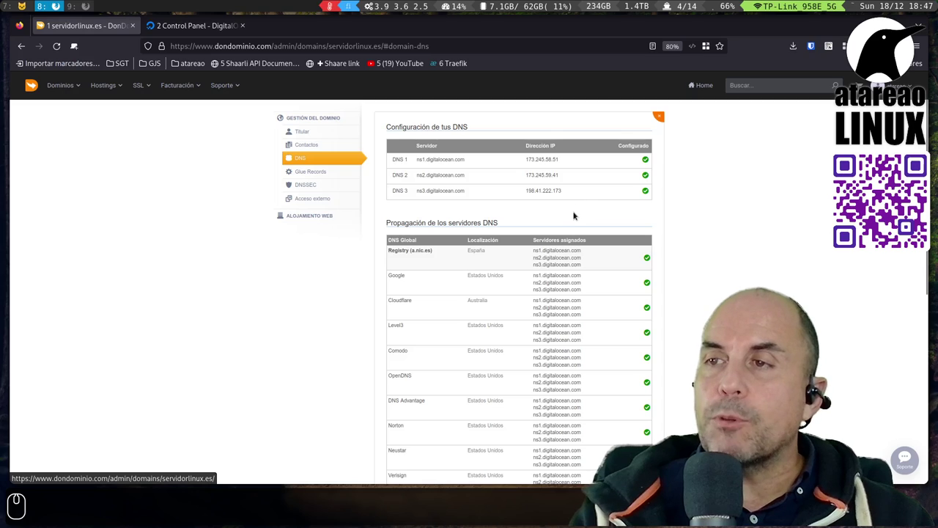
- Review the results confirming the three DigitalOcean nameservers across global resolvers
scroll(down, 3)
scroll(up, 3)
scroll(up, 3)
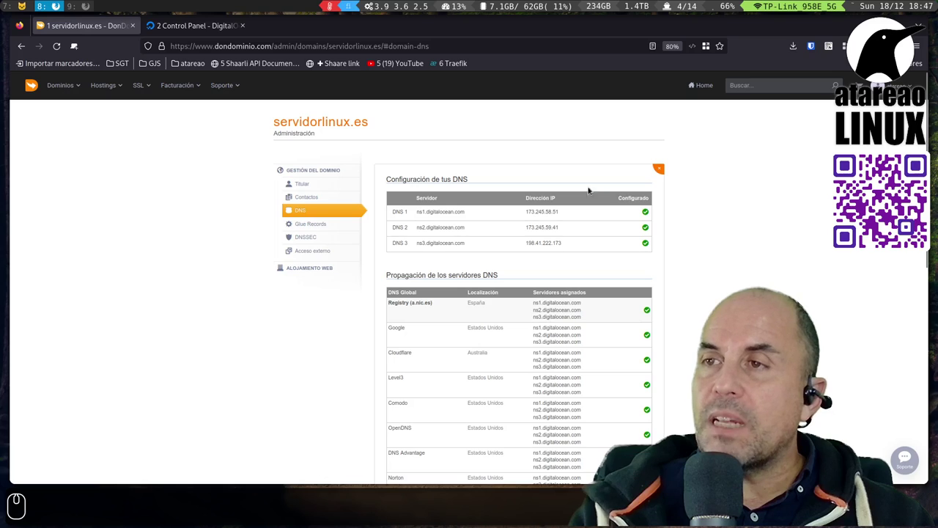
scroll(down, 3)
scroll(up, 3)
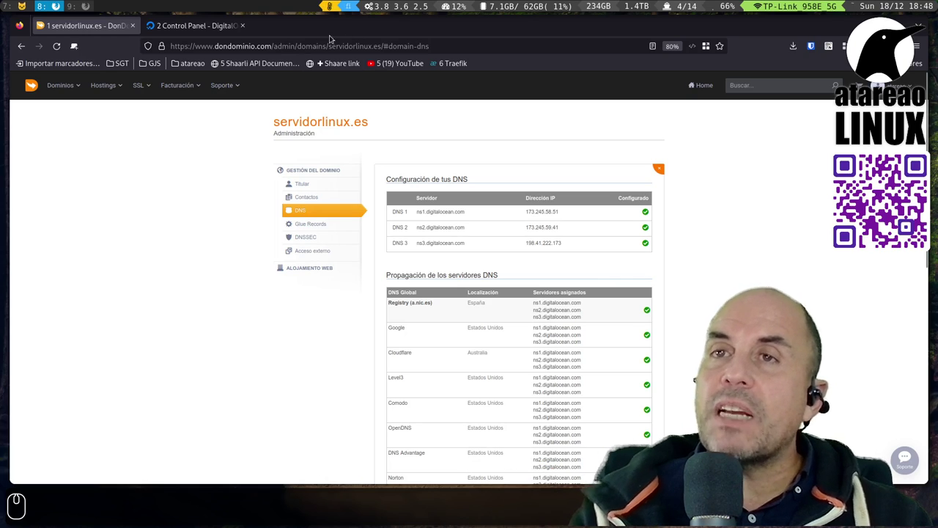
- View the servidorlinux.es records: the A record to 104.248.20.253 and three NS records
click(176, 31)
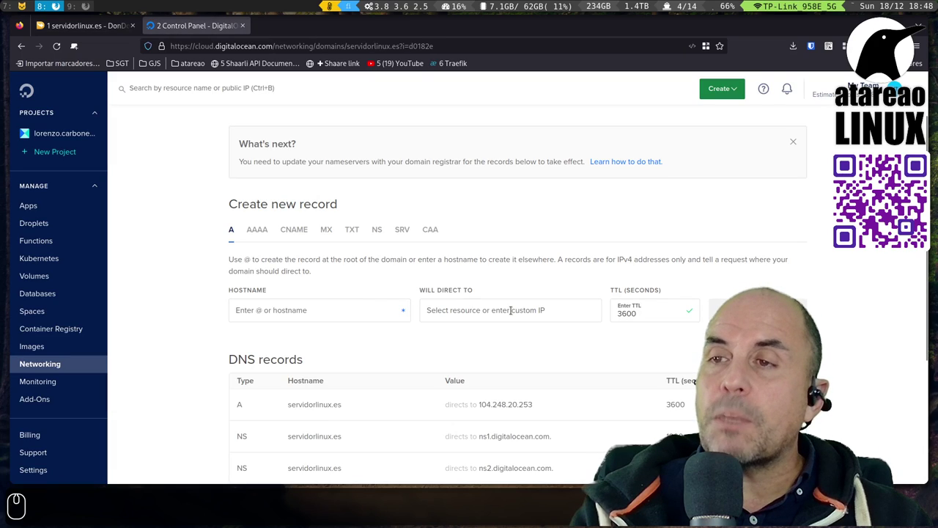
scroll(down, 3)
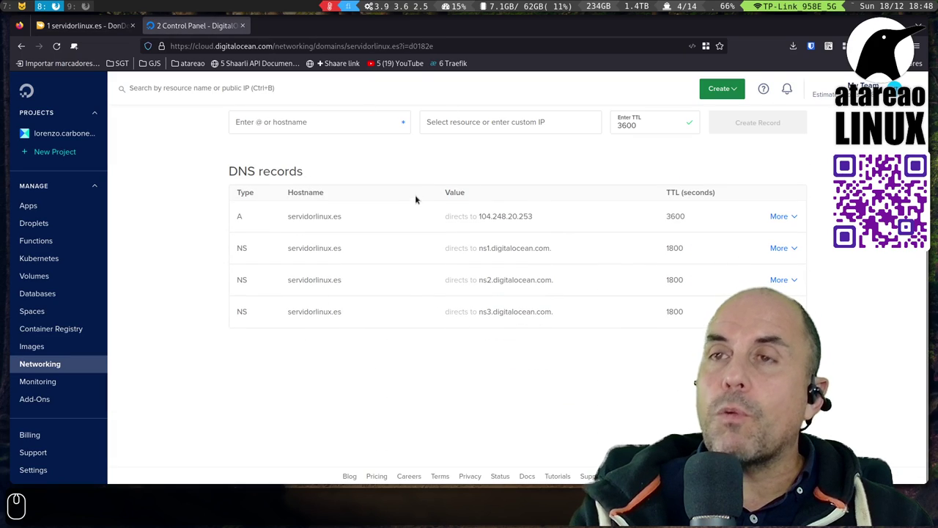
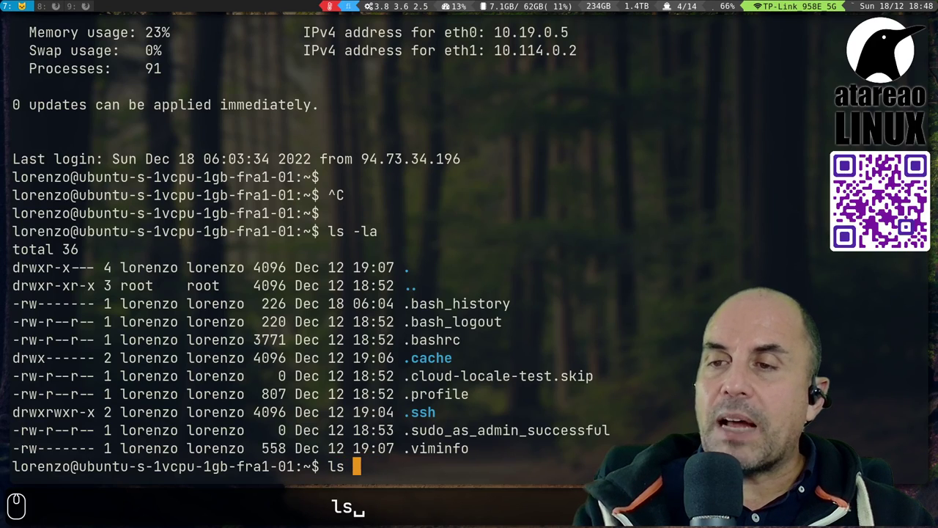
- Run ls -la again to list the droplet's home folder with hidden files
text(-la)
key(Return)
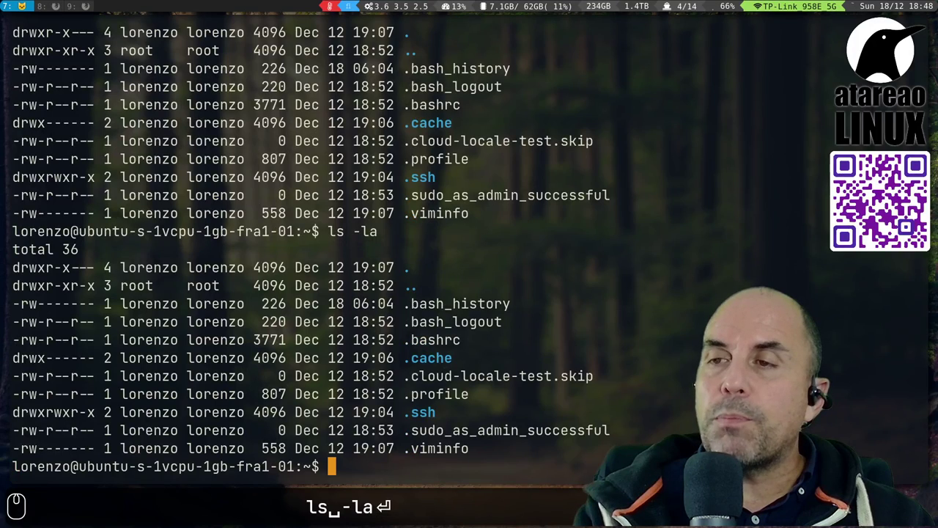
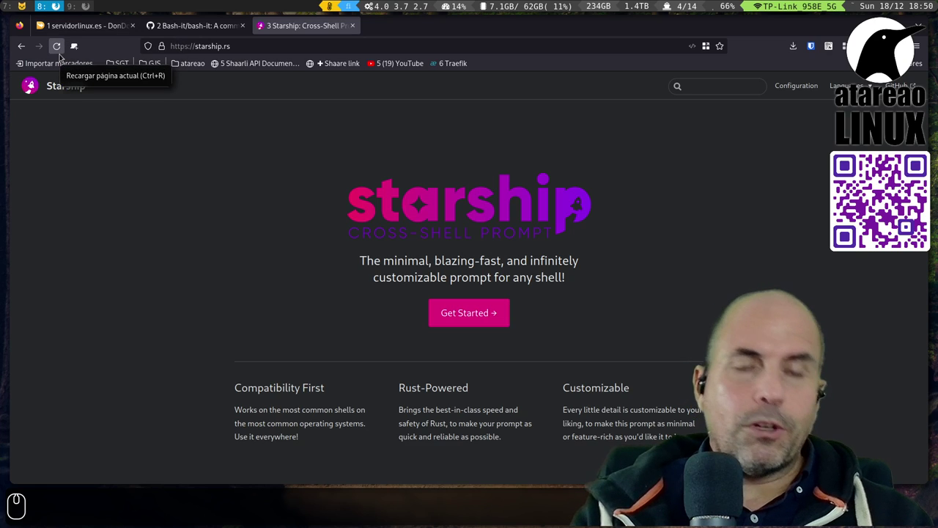
key(super+x)
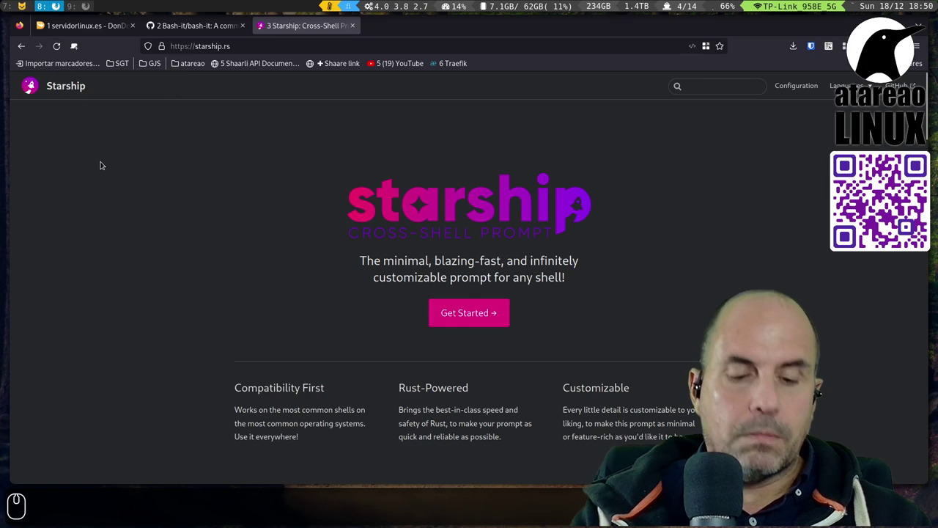
key(super+x)
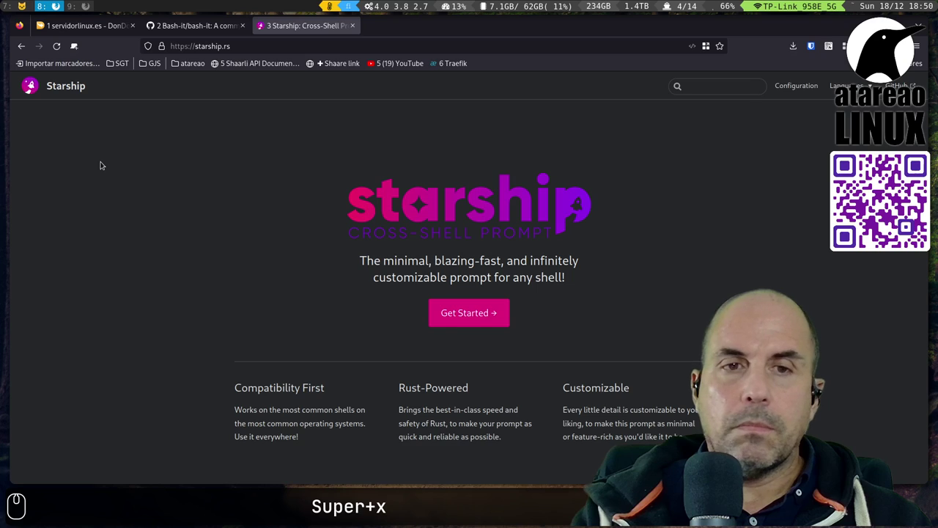